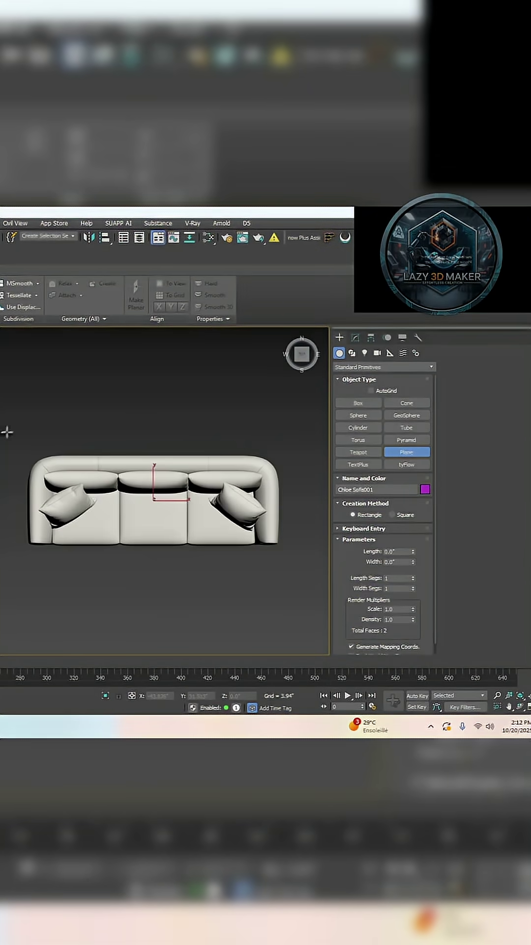
- Toggle edged-faces display (F4) to see the sofa's wireframe while placing the floor plane
{"action": "key", "text": "F4"}
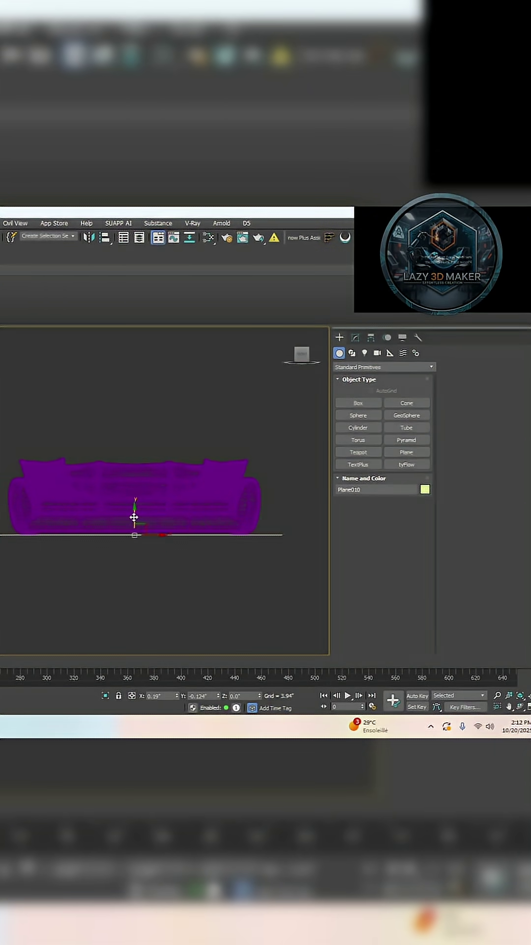